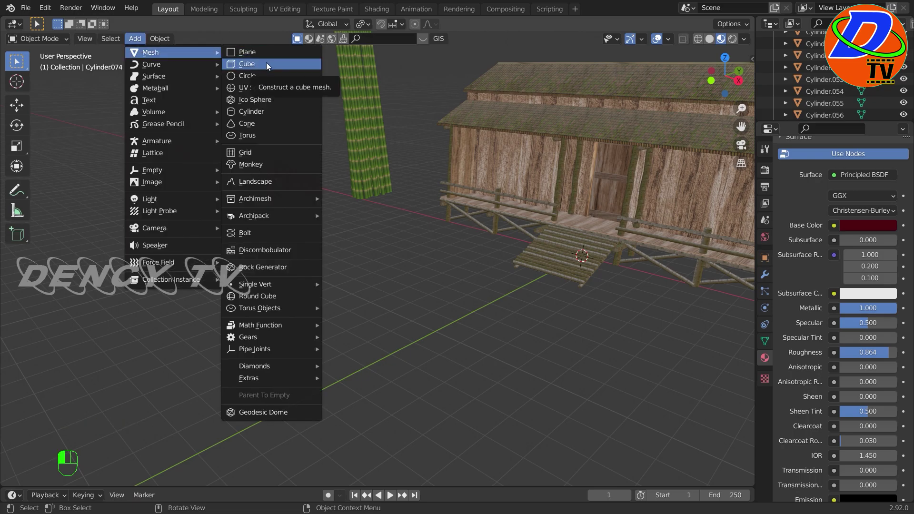
# Add a cylinder and squash it vertically into a flattened shape, viewed from the side
pyautogui.press('g')
pyautogui.press('r')
pyautogui.press('KP_3')
pyautogui.middleClick(350, 329)
pyautogui.scroll(3)
pyautogui.middleClick(507, 314)
pyautogui.press('s')
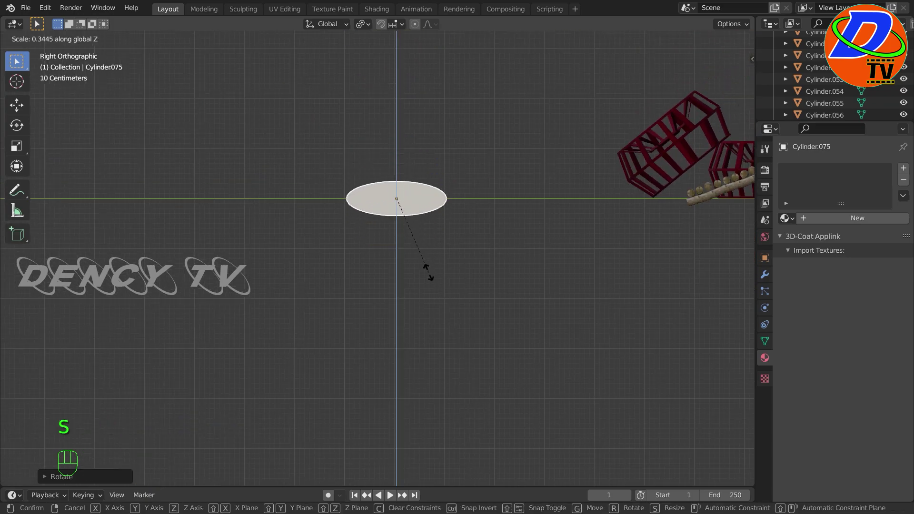
pyautogui.scroll(-3)
pyautogui.moveTo(427, 307); pyautogui.dragTo(469, 317)
# Loop-cut the cylinder and select its end ring and face so the ends can taper to points
pyautogui.press('KP_1')
pyautogui.moveTo(51, 45); pyautogui.dragTo(53, 67)
pyautogui.press('ctrl+r')
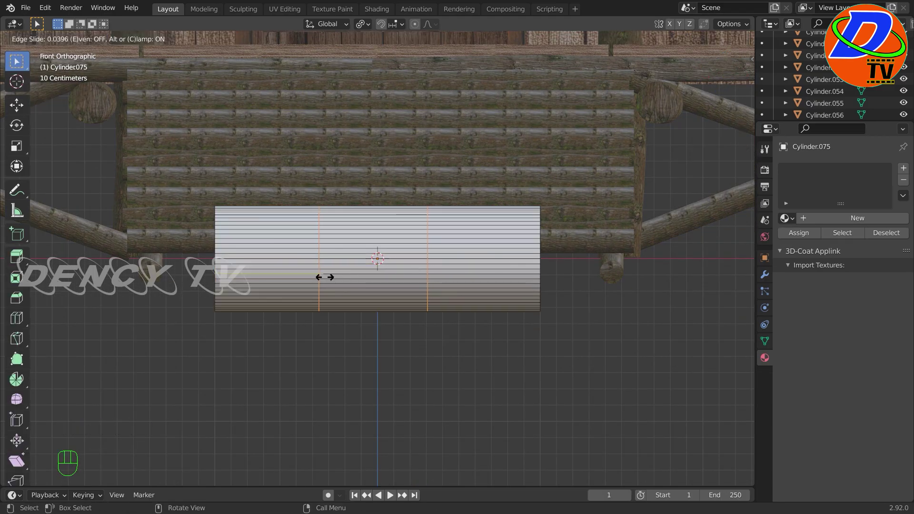
pyautogui.click(438, 297)
pyautogui.press('g')
pyautogui.press('x')
pyautogui.doubleClick(330, 271)
pyautogui.press('g')
pyautogui.scroll(-3)
pyautogui.moveTo(313, 347); pyautogui.dragTo(380, 357)
pyautogui.click(399, 287)
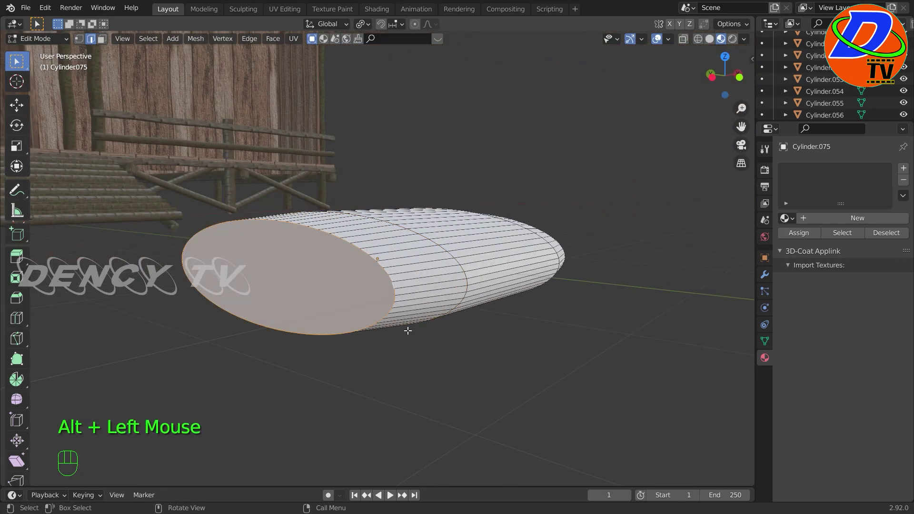
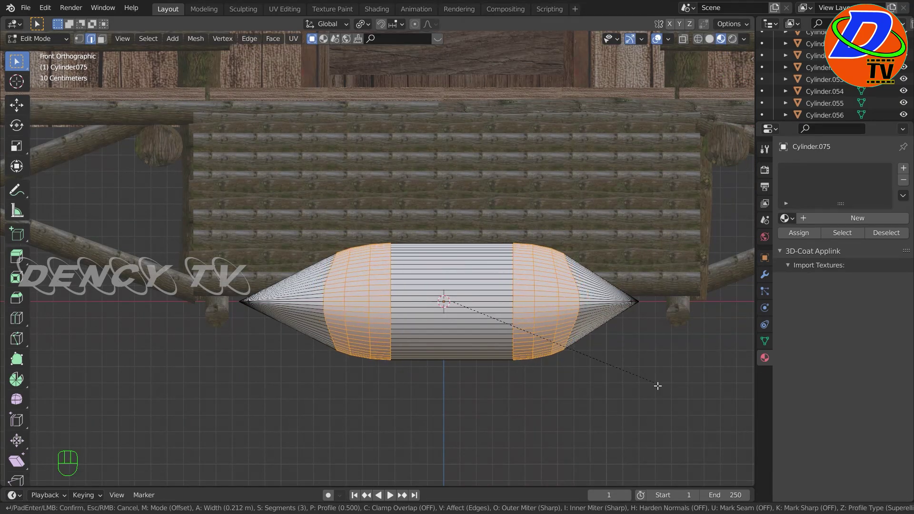
# Finish the pointed sack ends and round out the middle of the cylinder
pyautogui.press('ctrl+z')
pyautogui.click(638, 388)
pyautogui.click(554, 321)
pyautogui.press('g')
pyautogui.press('x')
pyautogui.click(362, 312)
pyautogui.press('g')
# Squash the whole sack along its depth into a flat pillow-like shape
pyautogui.press('ctrl+r')
pyautogui.press('s')
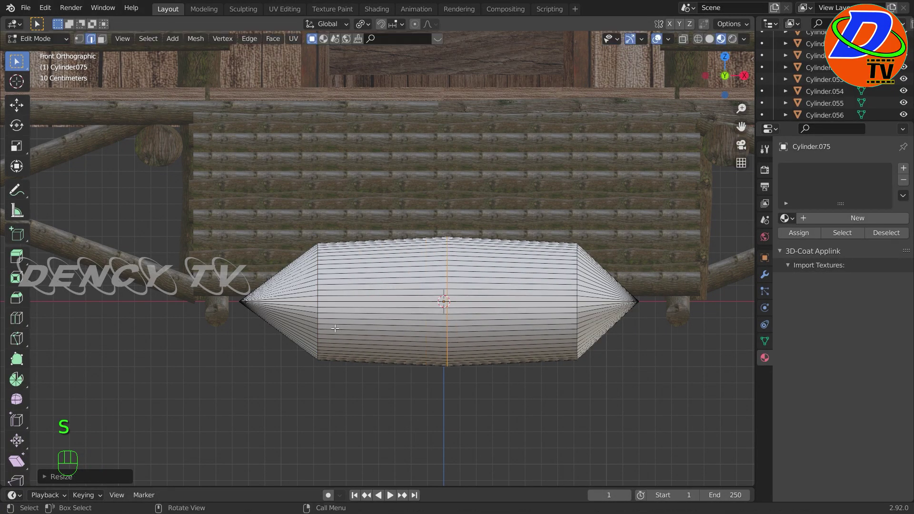
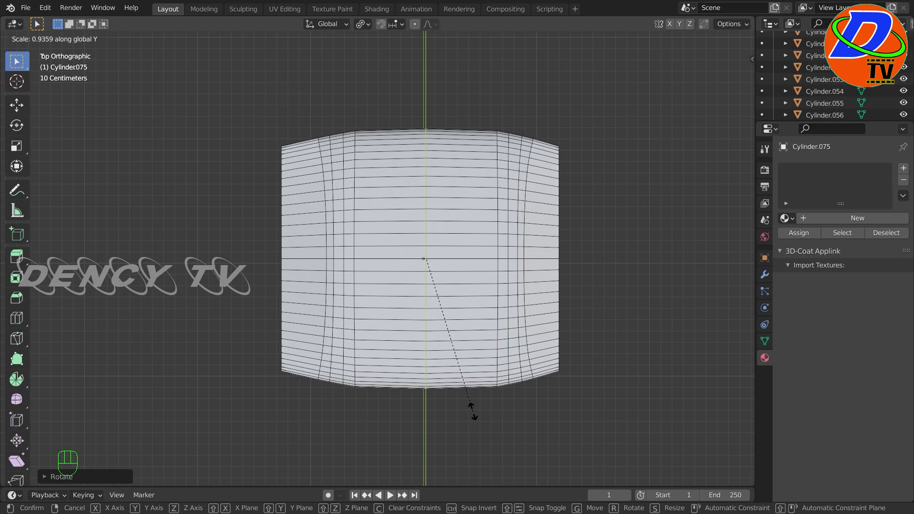
pyautogui.press('s')
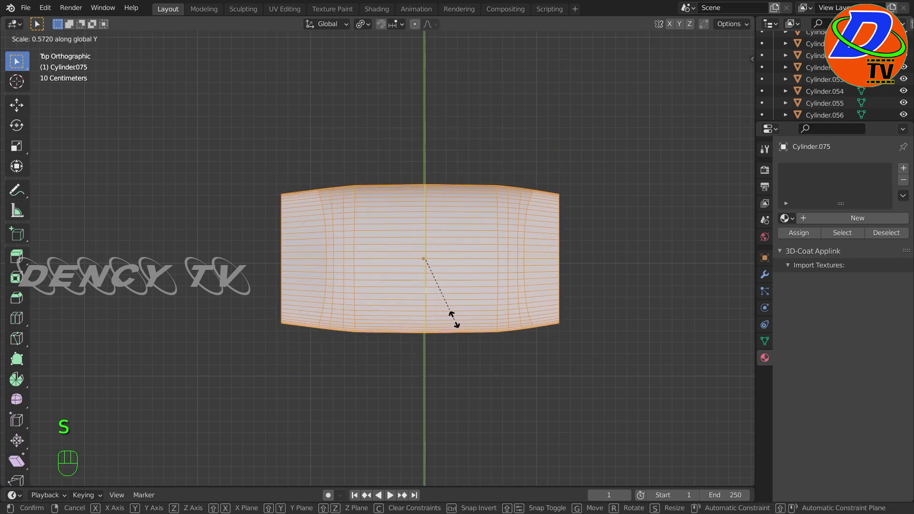
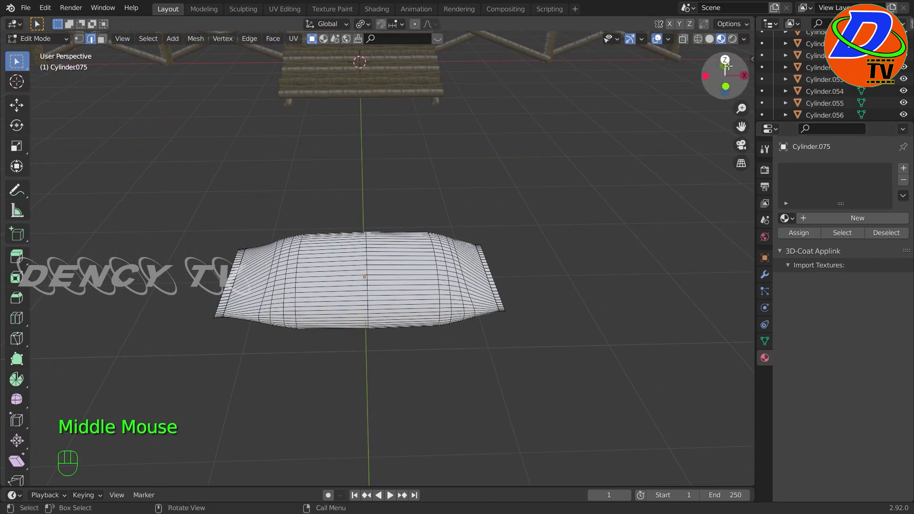
# Assign a white material to the sack and frame it from above near the hut
pyautogui.click(885, 223)
pyautogui.moveTo(44, 45); pyautogui.dragTo(44, 57)
pyautogui.moveTo(404, 314); pyautogui.dragTo(480, 327)
pyautogui.moveTo(466, 339); pyautogui.dragTo(529, 305)
pyautogui.middleClick(499, 325)
pyautogui.scroll(3)
pyautogui.press('KP_7')
pyautogui.press('shift+d')
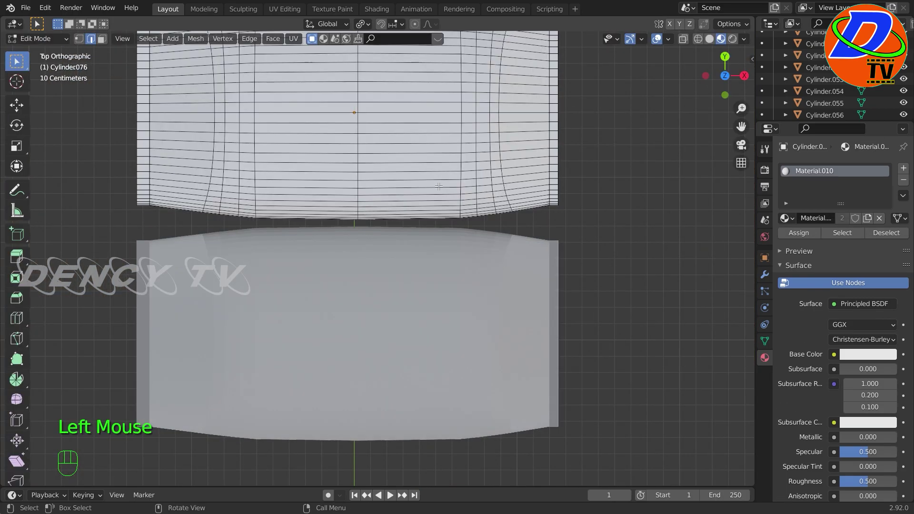
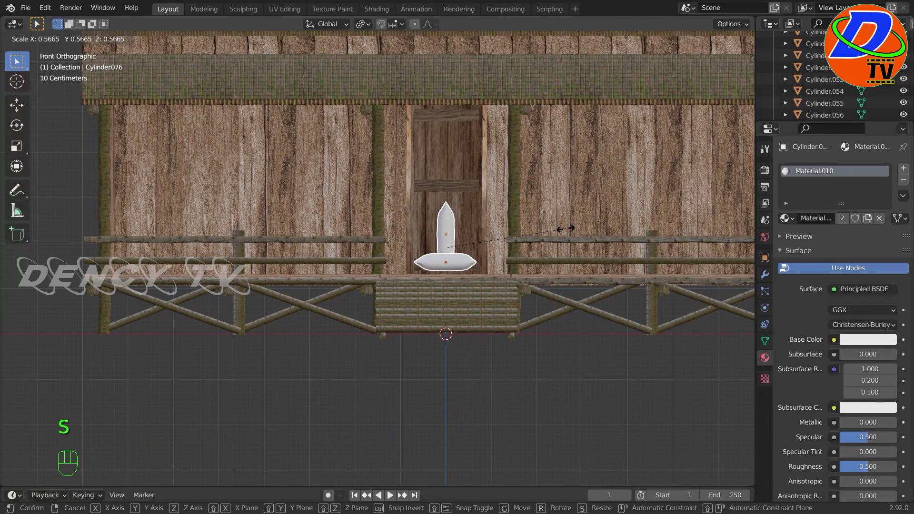
pyautogui.scroll(3)
# Shrink the sack and set it down on the hut porch
pyautogui.press('g')
pyautogui.click(518, 236)
pyautogui.click(523, 237)
pyautogui.press('g')
pyautogui.press('g')
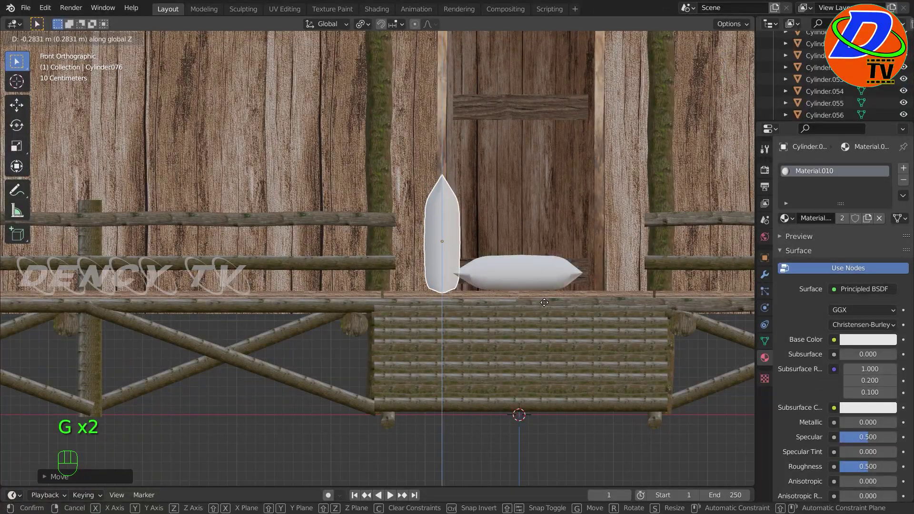
pyautogui.click(539, 274)
pyautogui.middleClick(440, 309)
# Duplicate the sack into a pile of four and copy it into a second column
pyautogui.press('g')
pyautogui.press('shift+d')
pyautogui.press('shift+d')
pyautogui.press('shift+d')
pyautogui.press('g')
pyautogui.click(329, 246)
pyautogui.click(334, 273)
pyautogui.click(338, 311)
pyautogui.press('KP_3')
pyautogui.press('shift+d')
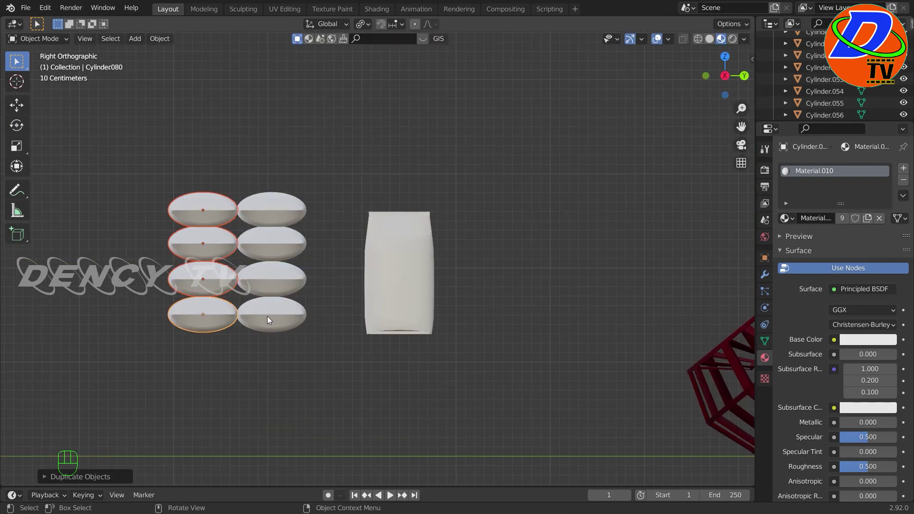
# Duplicate the sack columns so piles sit at both ends of the porch
pyautogui.moveTo(327, 173); pyautogui.dragTo(165, 361)
pyautogui.press('KP_1')
pyautogui.press('shift+d')
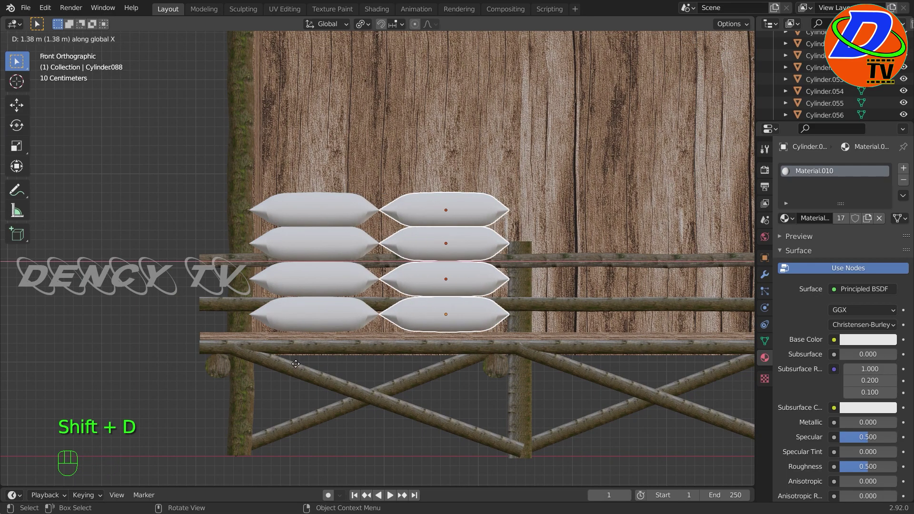
pyautogui.press('shift+d')
pyautogui.scroll(-3)
pyautogui.moveTo(630, 368); pyautogui.dragTo(143, 374)
pyautogui.press('shift+d')
pyautogui.press('shift+d')
pyautogui.scroll(-3)
pyautogui.moveTo(261, 363); pyautogui.dragTo(269, 380)
# Add a new cylinder near the porch steps and set its vertex count to 34
pyautogui.click(236, 283)
pyautogui.press('KP_7')
pyautogui.press('g')
pyautogui.press('g')
pyautogui.moveTo(220, 378); pyautogui.dragTo(257, 270)
pyautogui.press('KP_1')
pyautogui.moveTo(135, 41); pyautogui.dragTo(269, 124)
pyautogui.doubleClick(48, 482)
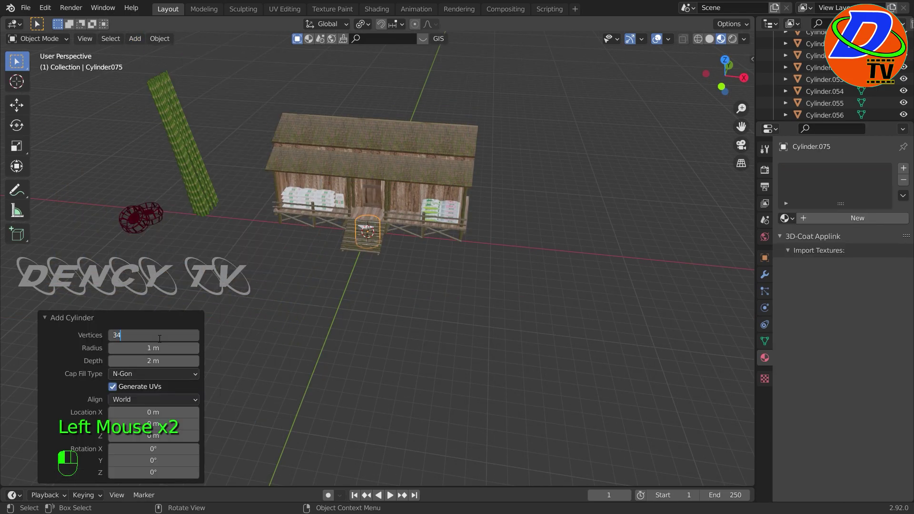
# Slim the cylinder into a thin post and stretch its top upward beside the hut
pyautogui.click(47, 318)
pyautogui.press('g')
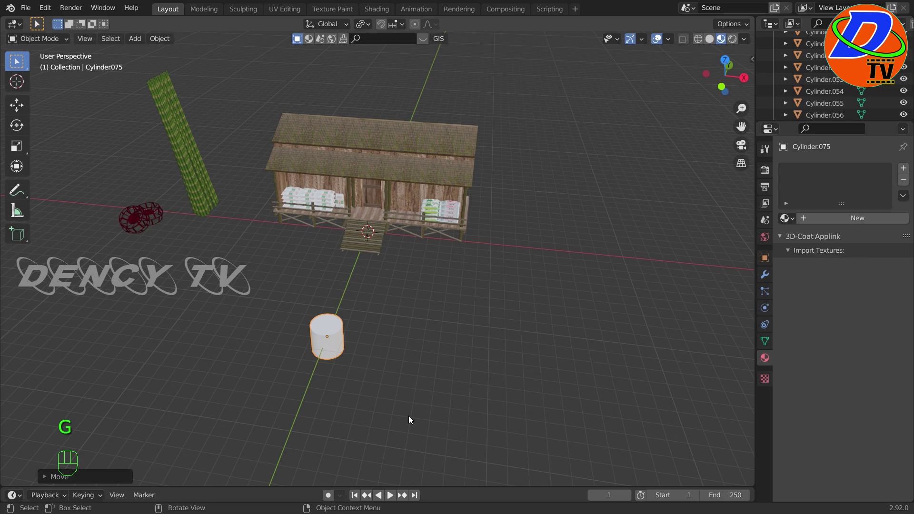
pyautogui.press('KP_1')
pyautogui.scroll(3)
pyautogui.middleClick(386, 294)
pyautogui.press('s')
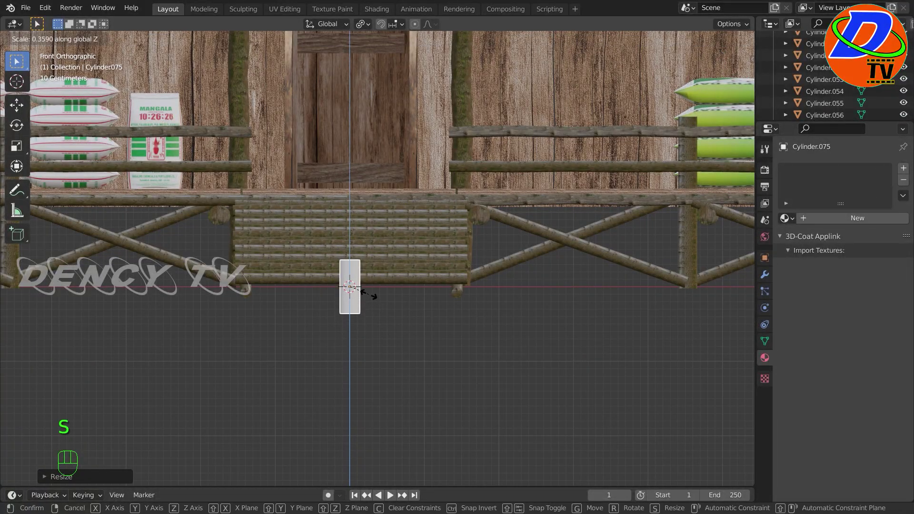
pyautogui.press('ctrl+z')
pyautogui.moveTo(49, 46); pyautogui.dragTo(55, 75)
pyautogui.press('a')
pyautogui.press('g')
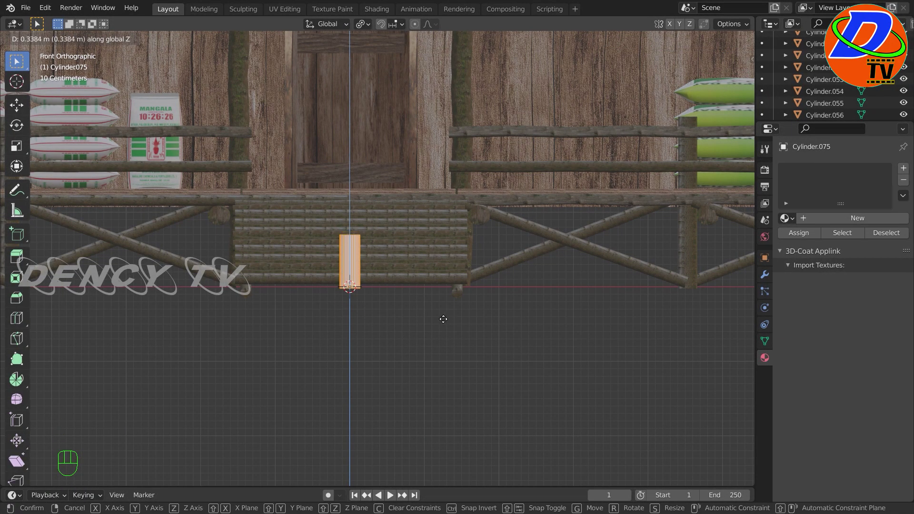
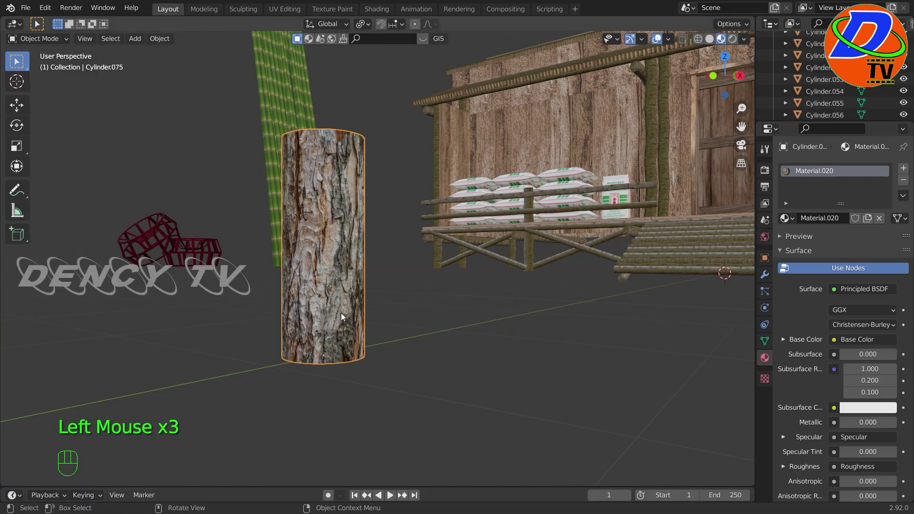
# Loop-cut the bark post and scale its rings to give an uneven, bulging trunk
pyautogui.press('Tab')
pyautogui.press('ctrl+r')
pyautogui.press('g')
pyautogui.click(450, 361)
pyautogui.press('ctrl+r')
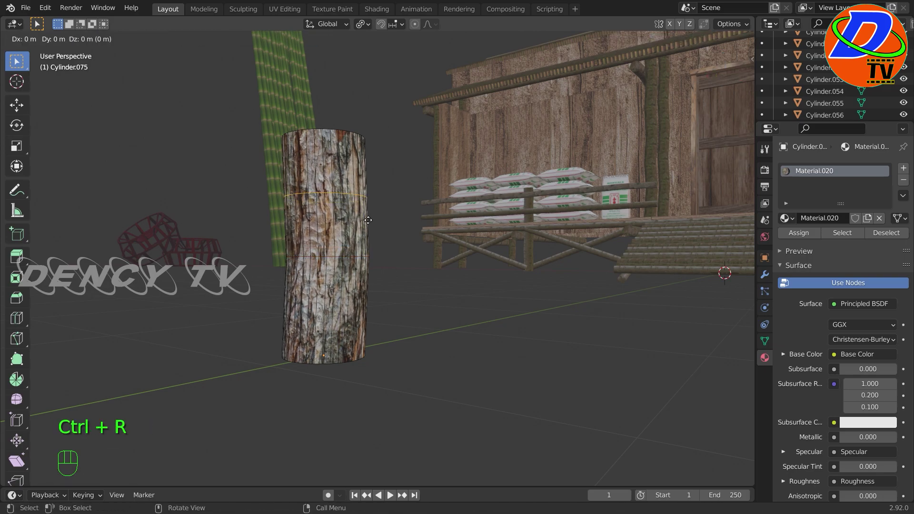
pyautogui.click(412, 342)
pyautogui.press('ctrl+r')
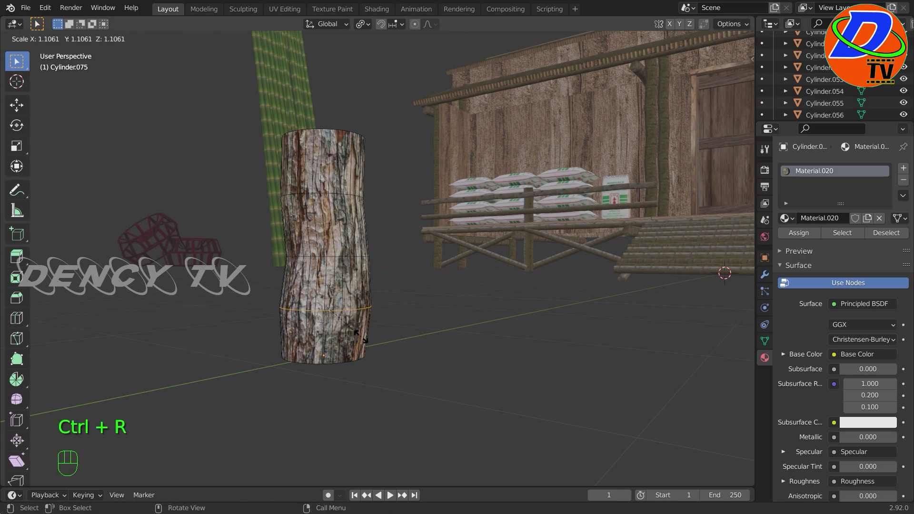
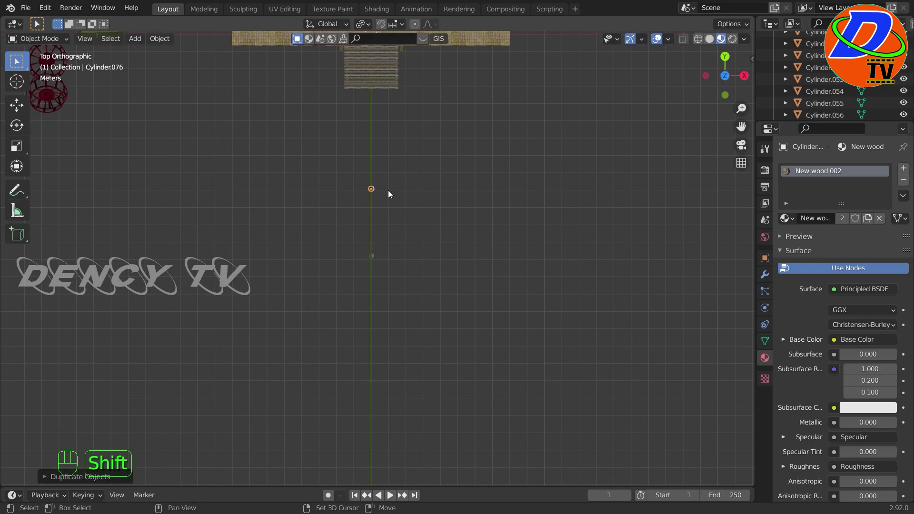
# Duplicate the bark post into four posts standing in a rectangle
pyautogui.click(376, 258)
pyautogui.press('shift+d')
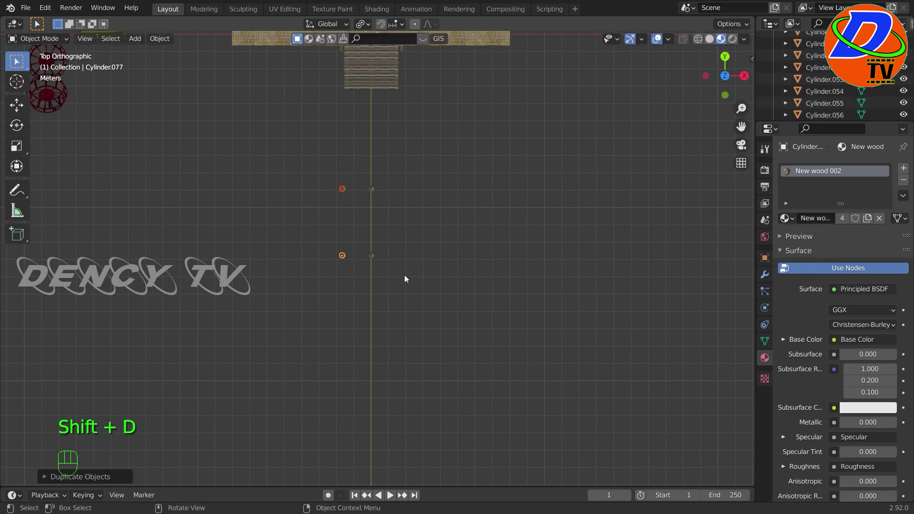
pyautogui.click(410, 176)
pyautogui.press('ctrl+j')
pyautogui.click(419, 290)
pyautogui.moveTo(480, 294); pyautogui.dragTo(361, 221)
pyautogui.scroll(3)
pyautogui.middleClick(498, 328)
# Add a cylinder, rotate it horizontal and slim it into a long beam between two posts
pyautogui.click(141, 44)
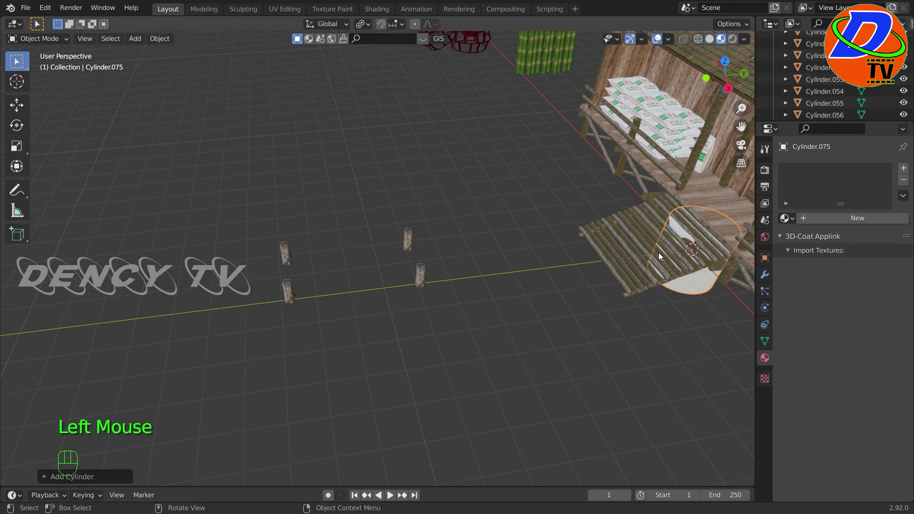
pyautogui.press('r')
pyautogui.press('g')
pyautogui.press('KP_7')
pyautogui.press('s')
pyautogui.press('g')
pyautogui.press('s')
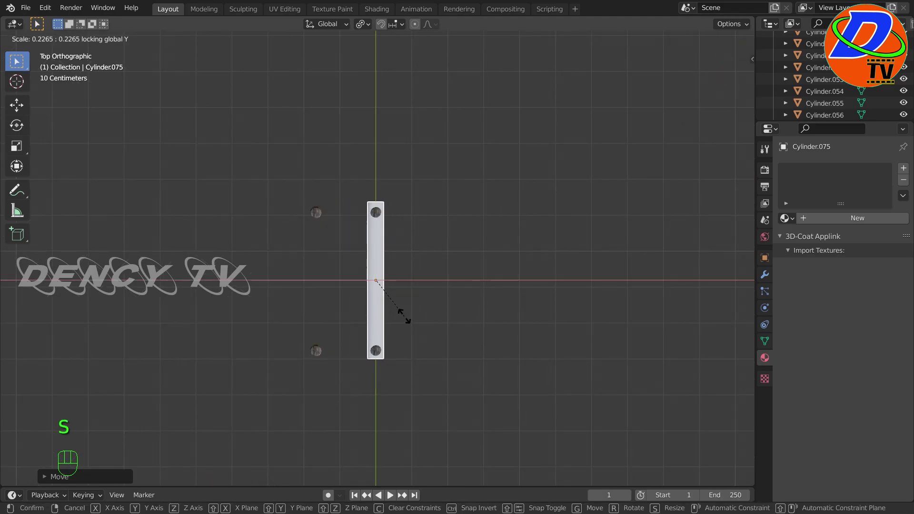
pyautogui.scroll(3)
pyautogui.press('KP_1')
pyautogui.scroll(3)
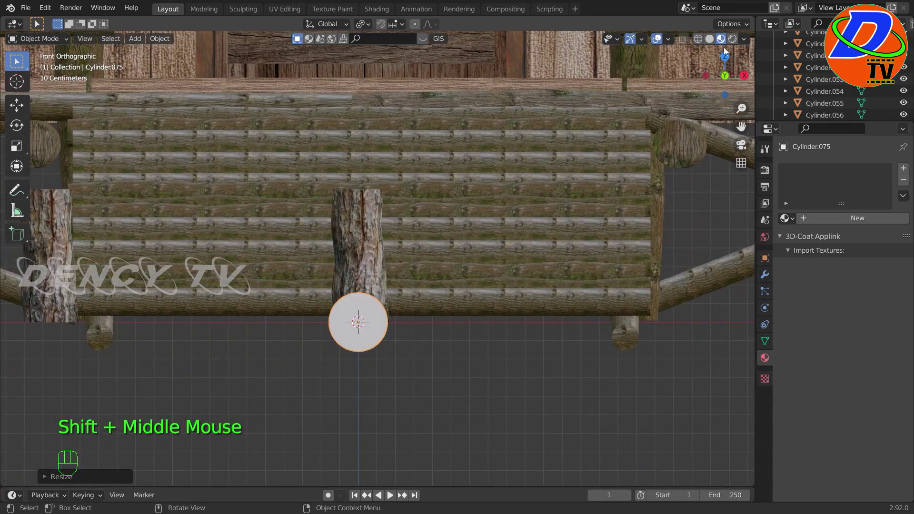
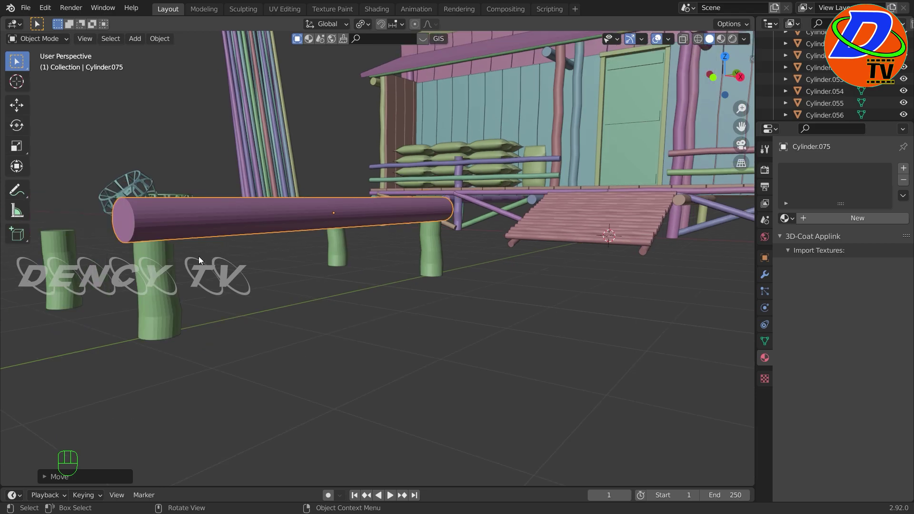
# Lift the beam onto the posts and loop-cut it, shifting loops to kink the log
pyautogui.press('KP_3')
pyautogui.scroll(3)
pyautogui.middleClick(214, 250)
pyautogui.press('g')
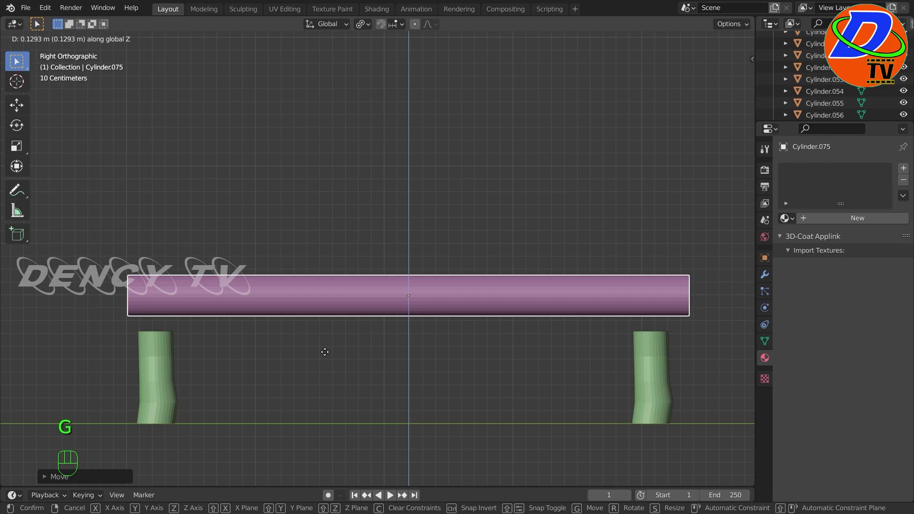
pyautogui.press('Tab')
pyautogui.press('ctrl+r')
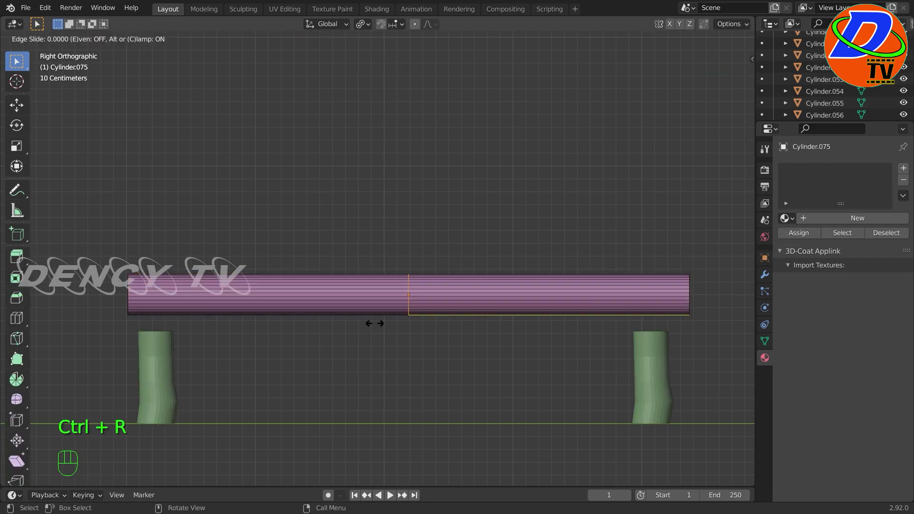
pyautogui.press('ctrl+r')
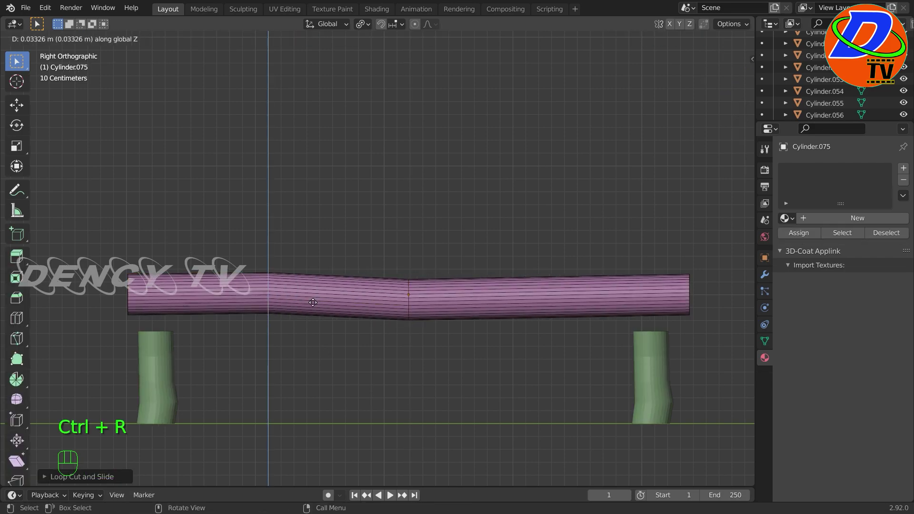
pyautogui.press('ctrl+r')
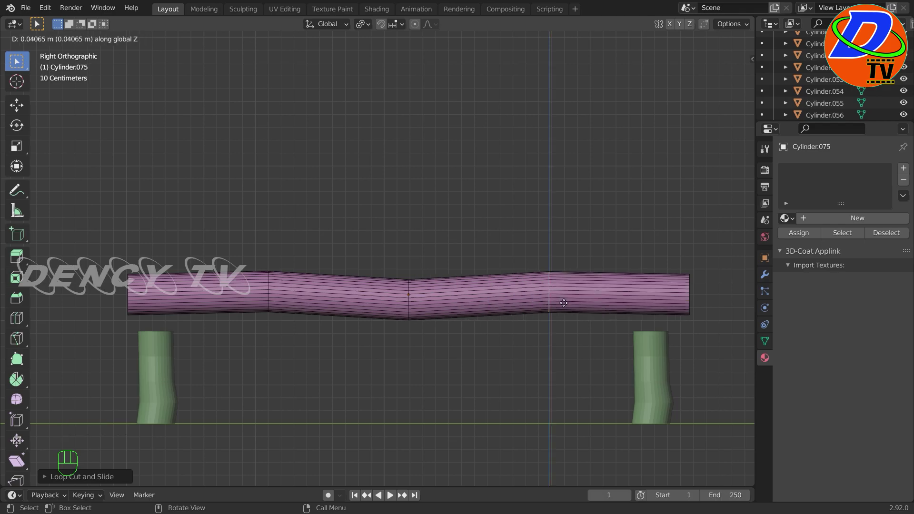
pyautogui.press('KP_7')
# Nudge further edge loops to give the log gentle bends along its length
pyautogui.scroll(-3)
pyautogui.middleClick(474, 258)
pyautogui.press('g')
pyautogui.middleClick(469, 341)
pyautogui.scroll(3)
pyautogui.click(368, 424)
pyautogui.press('g')
pyautogui.scroll(-3)
pyautogui.click(524, 369)
pyautogui.moveTo(525, 368); pyautogui.dragTo(531, 276)
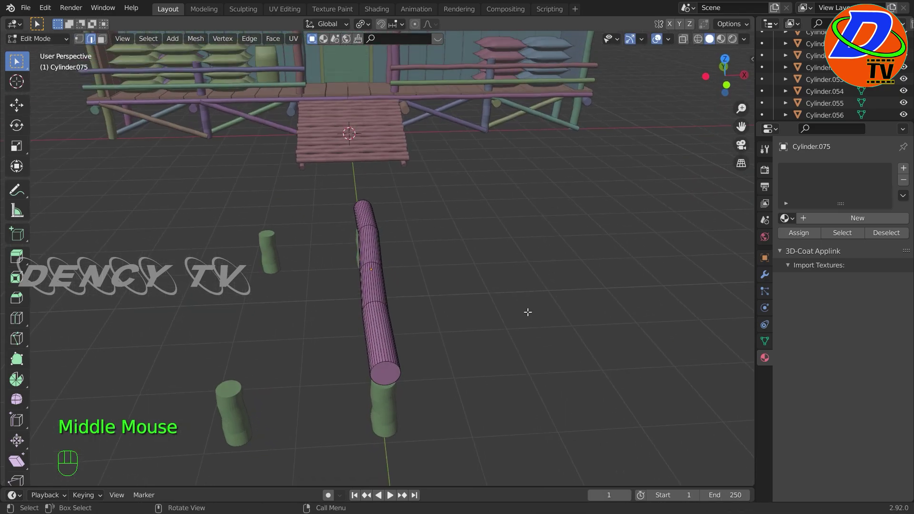
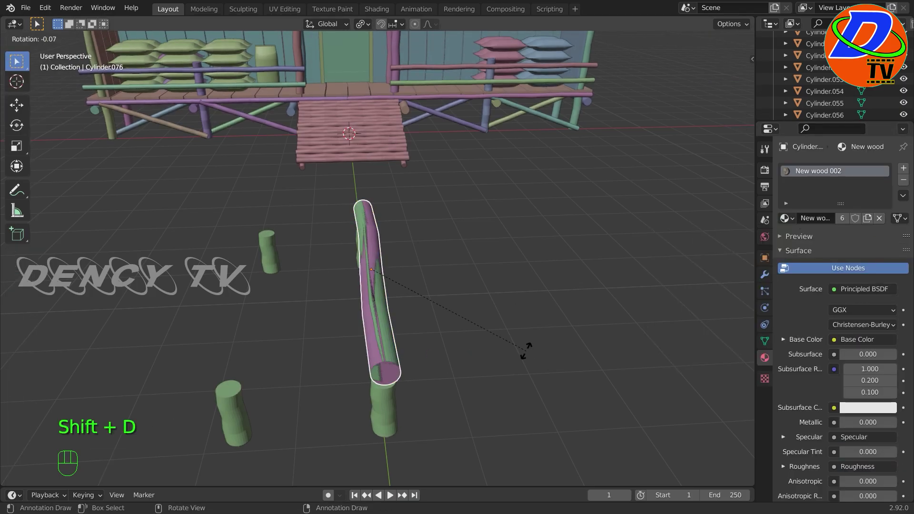
# Scale and shift the wavy log into place over the posts in top view
pyautogui.press('KP_7')
pyautogui.press('s')
pyautogui.press('g')
pyautogui.press('g')
pyautogui.press('s')
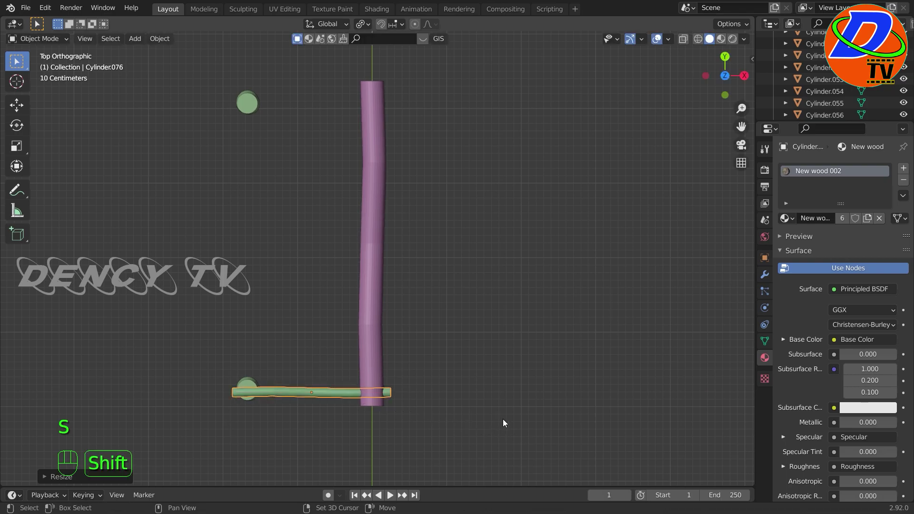
# Duplicate the log into a parallel second log and line it up in side view
pyautogui.press('shift+d')
pyautogui.click(345, 400)
pyautogui.press('KP_3')
pyautogui.scroll(3)
pyautogui.press('g')
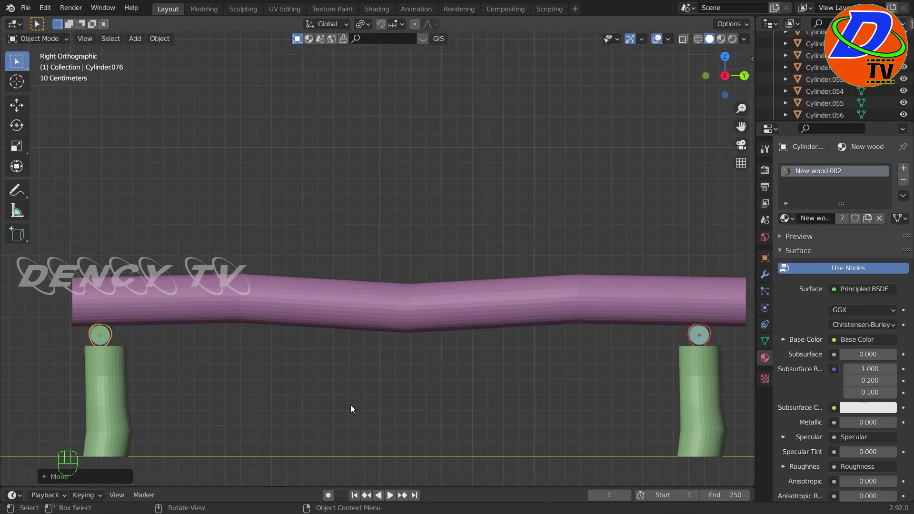
pyautogui.scroll(-3)
pyautogui.moveTo(396, 413); pyautogui.dragTo(455, 419)
pyautogui.scroll(-3)
# Duplicate the log four times into a row of five lying side by side across the posts
pyautogui.moveTo(395, 416); pyautogui.dragTo(458, 443)
pyautogui.click(366, 356)
pyautogui.press('KP_7')
pyautogui.press('shift+d')
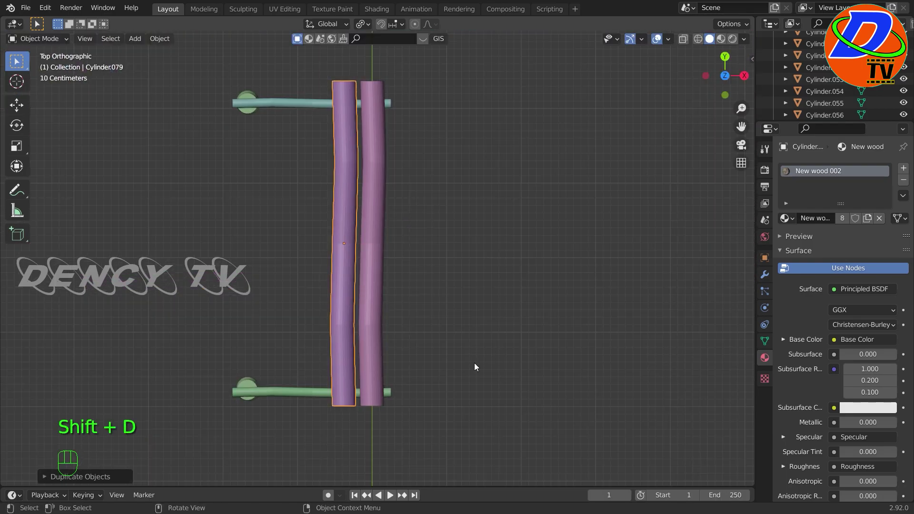
pyautogui.press('r')
pyautogui.press('shift+d')
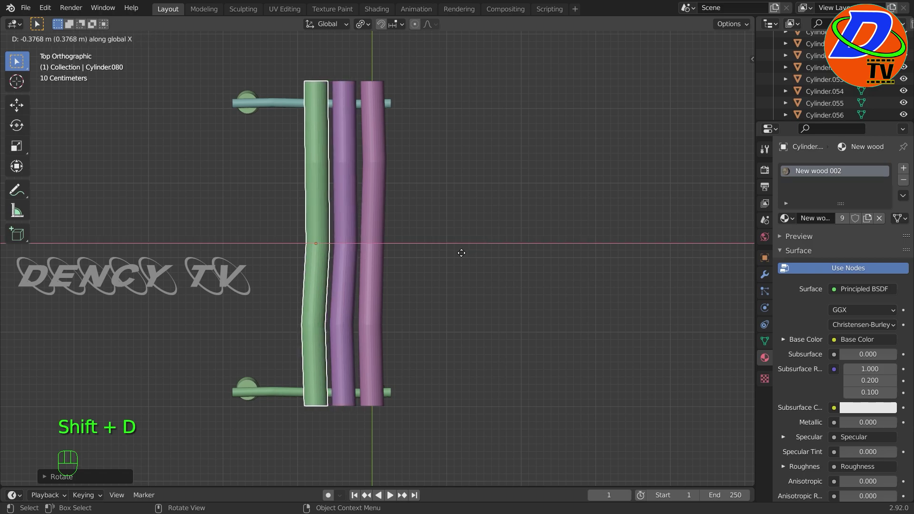
pyautogui.press('r')
pyautogui.press('shift+d')
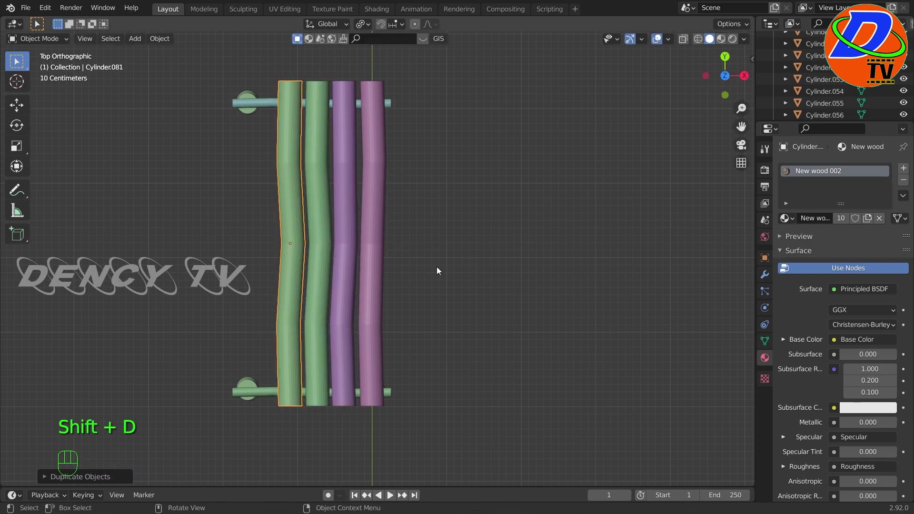
pyautogui.press('r')
pyautogui.press('shift+x')
pyautogui.press('shift+d')
pyautogui.press('r')
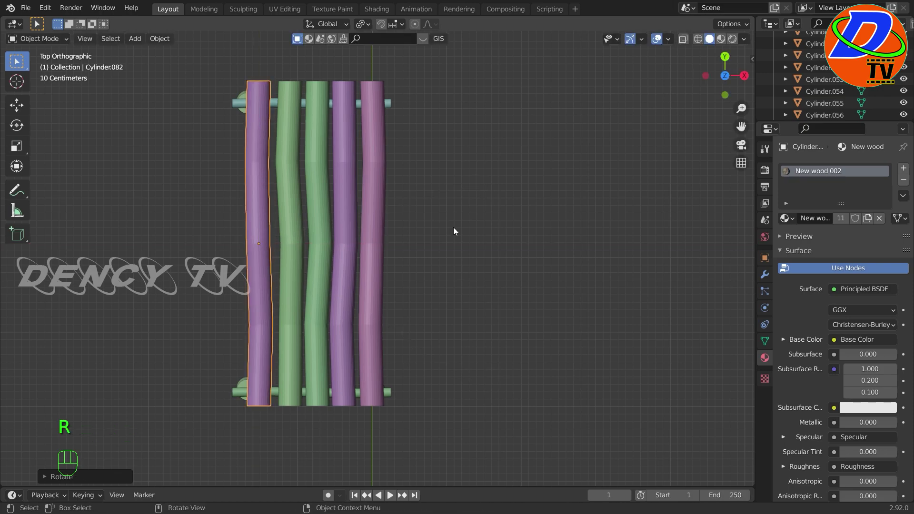
pyautogui.press('g')
pyautogui.click(468, 249)
# Copy a row of logs and lift it in front view to form the four-log second layer
pyautogui.press('g')
pyautogui.moveTo(496, 231); pyautogui.dragTo(280, 316)
pyautogui.press('KP_1')
pyautogui.scroll(3)
pyautogui.middleClick(404, 339)
pyautogui.press('shift+d')
pyautogui.press('g')
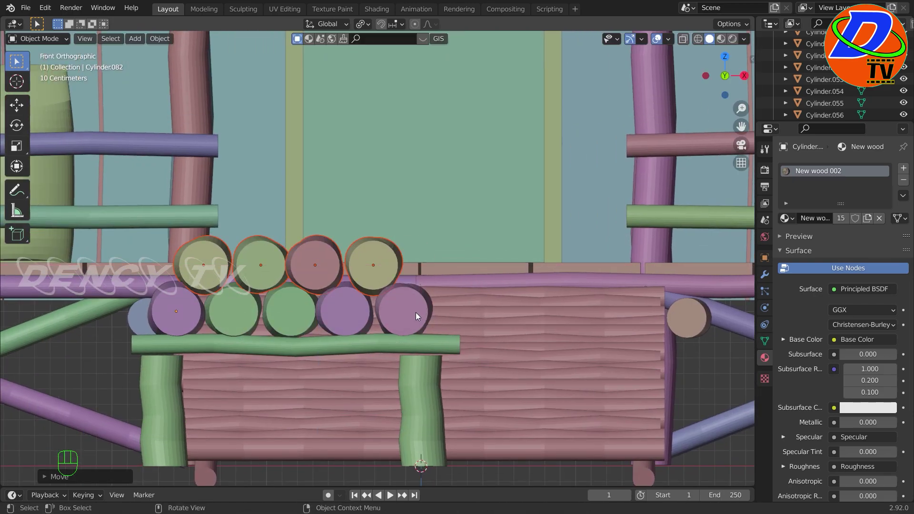
# Duplicate three logs and raise them to top the pyramid pile
pyautogui.click(378, 266)
pyautogui.click(322, 266)
pyautogui.click(267, 267)
pyautogui.press('shift+d')
pyautogui.press('g')
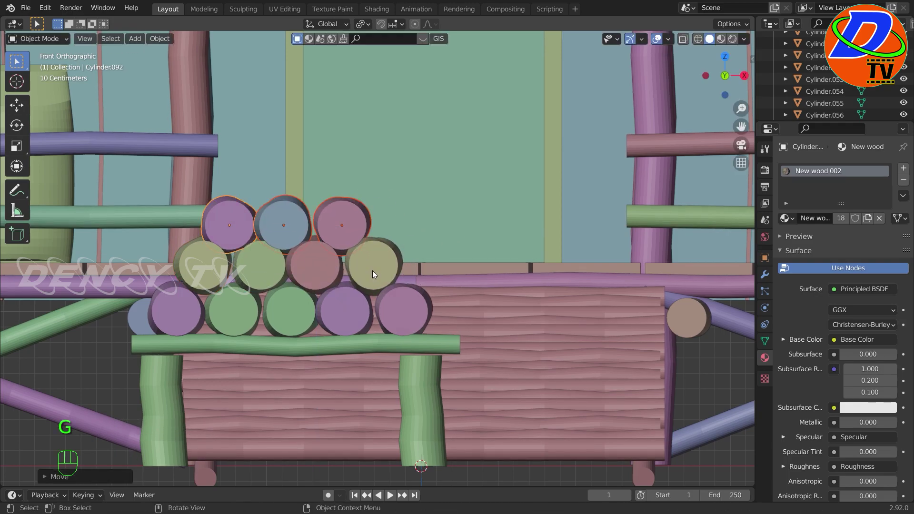
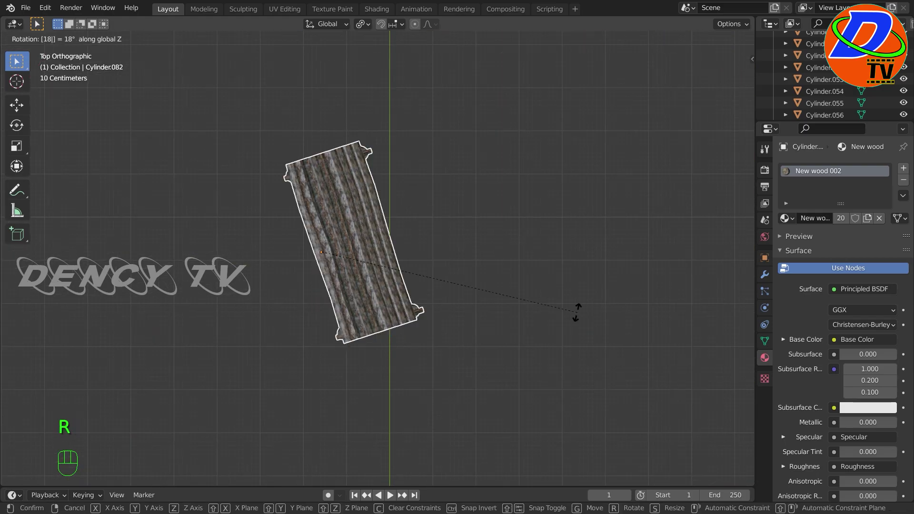
# Orbit out to view the whole hut with the rotated log pile
pyautogui.scroll(-3)
pyautogui.moveTo(137, 42); pyautogui.dragTo(254, 69)
# Move the newly added cube sideways away from the porch steps
pyautogui.press('g')
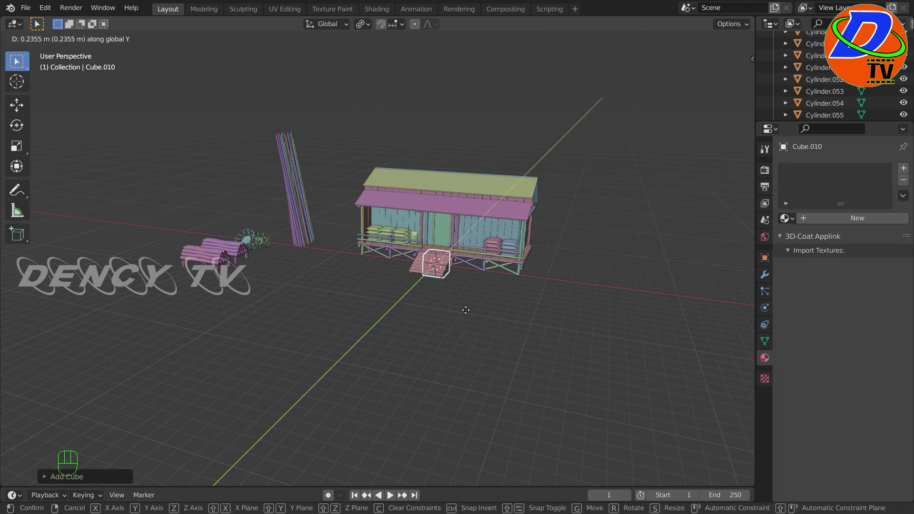
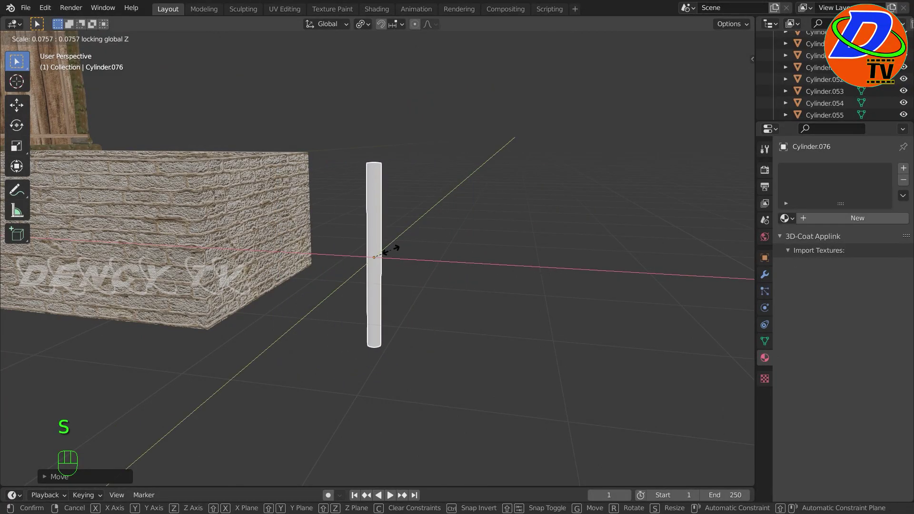
# Move the thin pipe sideways in front view toward the end of the brick wall
pyautogui.press('KP_1')
pyautogui.scroll(3)
pyautogui.middleClick(453, 220)
pyautogui.moveTo(462, 223); pyautogui.dragTo(440, 268)
pyautogui.press('g')
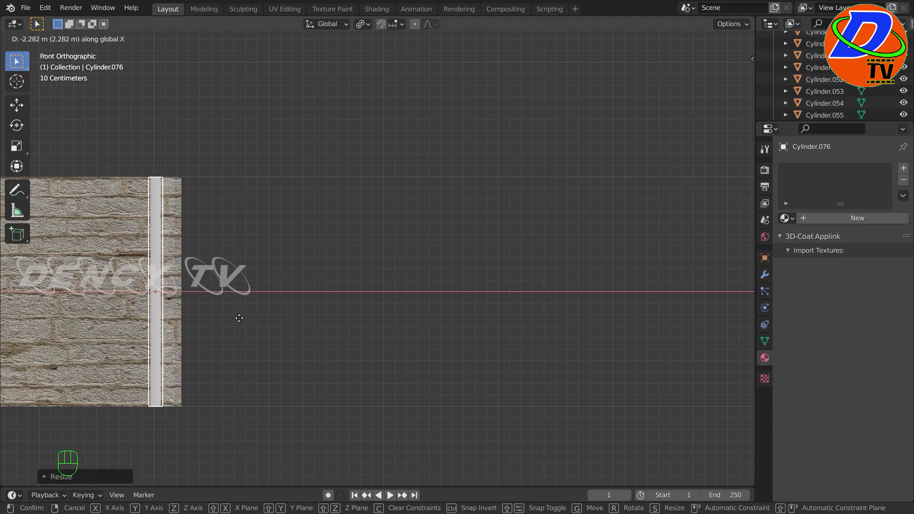
# Move the pipe in depth in right view so it sits tight against the wall
pyautogui.press('KP_3')
pyautogui.scroll(-3)
pyautogui.middleClick(253, 336)
pyautogui.press('g')
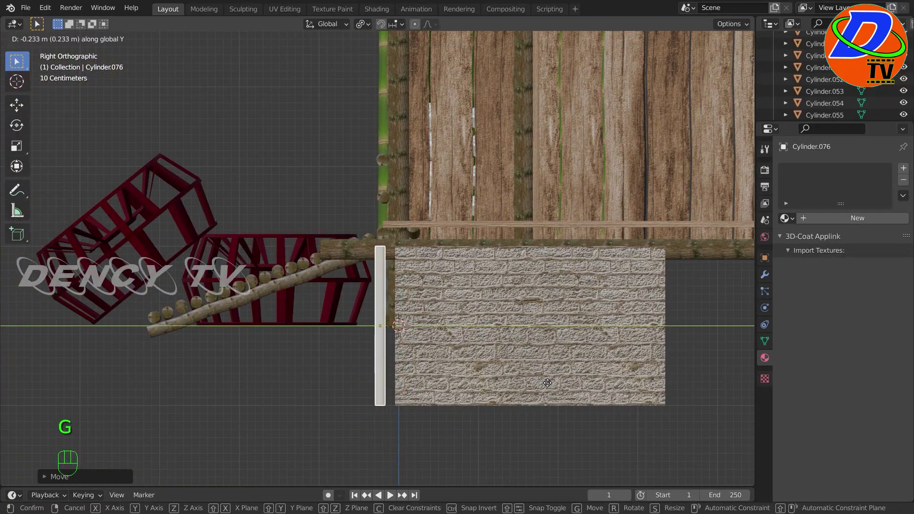
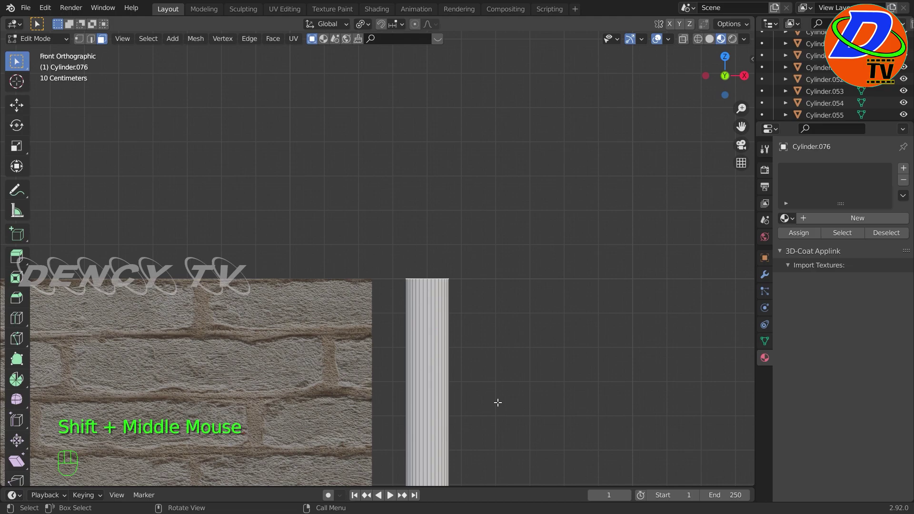
# Extrude the pipe's top ring and rotate the new sections into an elbow and horizontal run
pyautogui.press('e')
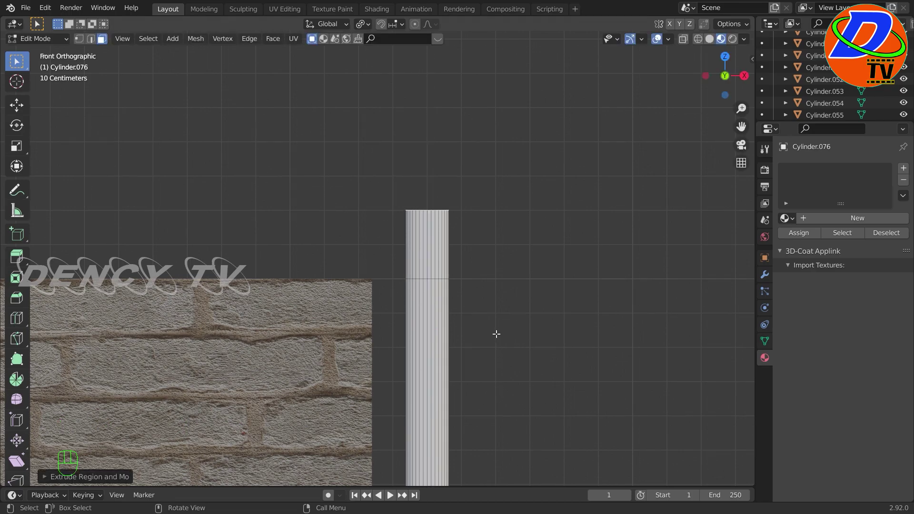
pyautogui.press('g')
pyautogui.press('r')
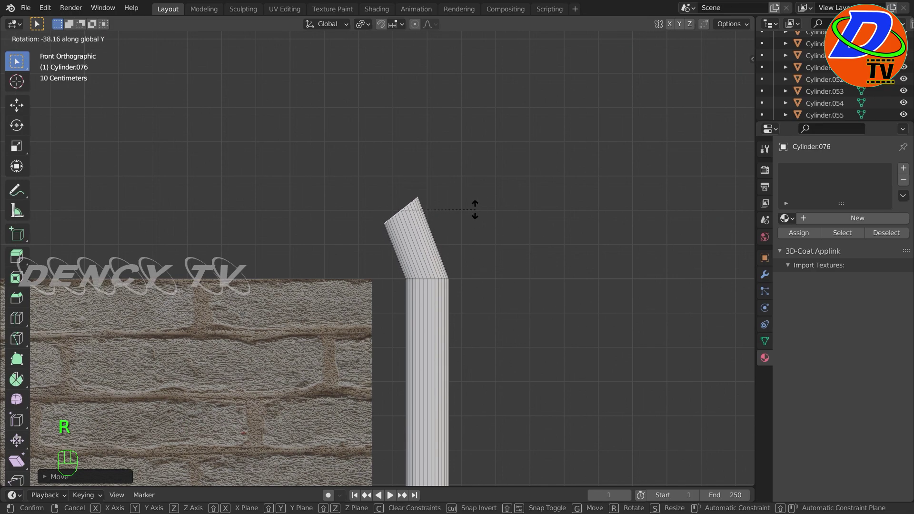
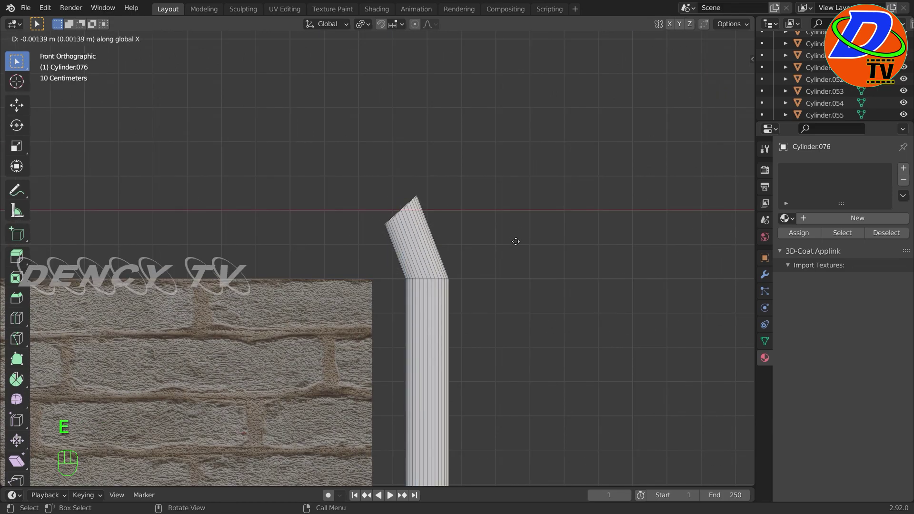
pyautogui.press('r')
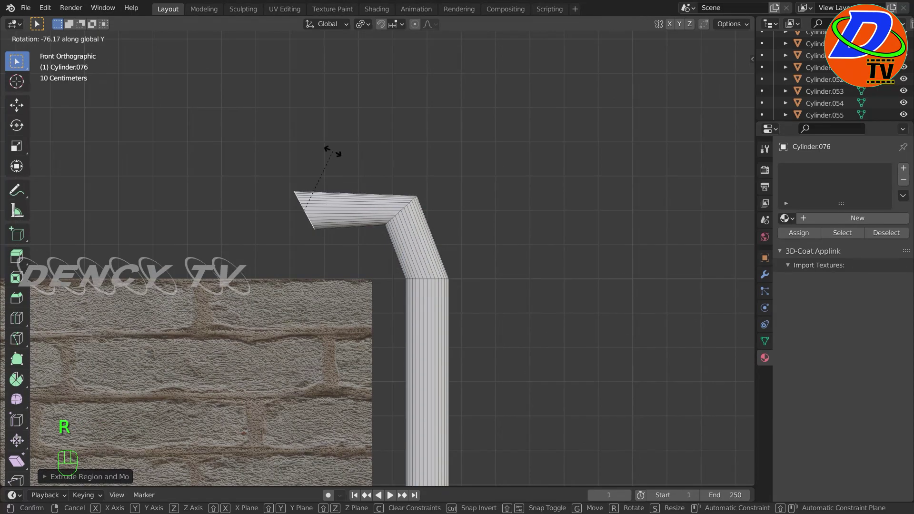
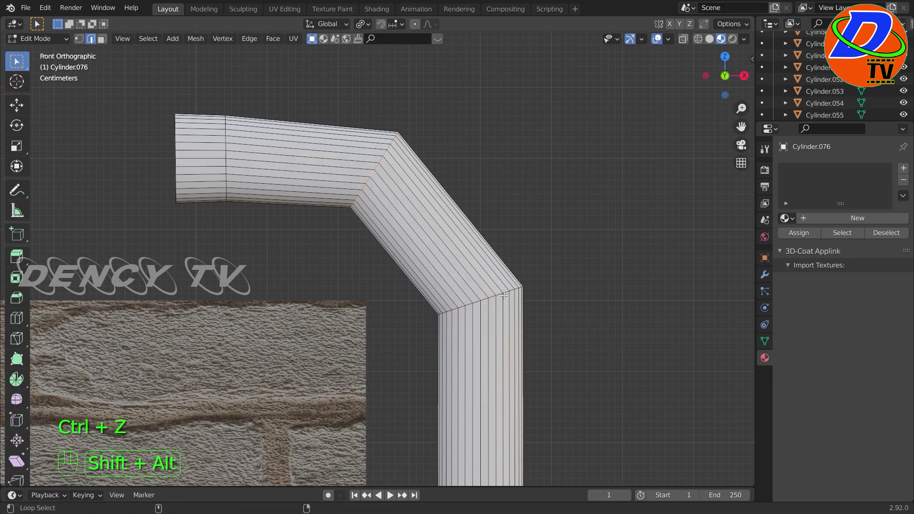
# Inspect the pipe's elbow, undo a bevel attempt and delete a stray face at the bend
pyautogui.click(499, 297)
pyautogui.press('ctrl+b')
pyautogui.press('ctrl+z')
pyautogui.scroll(-3)
pyautogui.moveTo(549, 312); pyautogui.dragTo(731, 329)
pyautogui.press('3')
pyautogui.click(536, 201)
pyautogui.press('Delete')
pyautogui.middleClick(540, 211)
pyautogui.scroll(3)
# Bevel the elbow loop, then lengthen the pipe's lower section downward in front view
pyautogui.click(375, 168)
pyautogui.press('2')
pyautogui.doubleClick(388, 158)
pyautogui.press('ctrl+b')
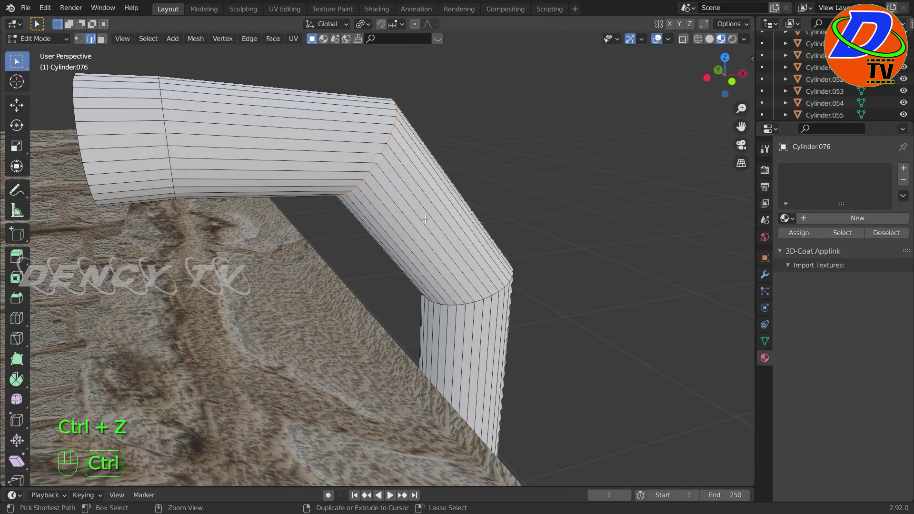
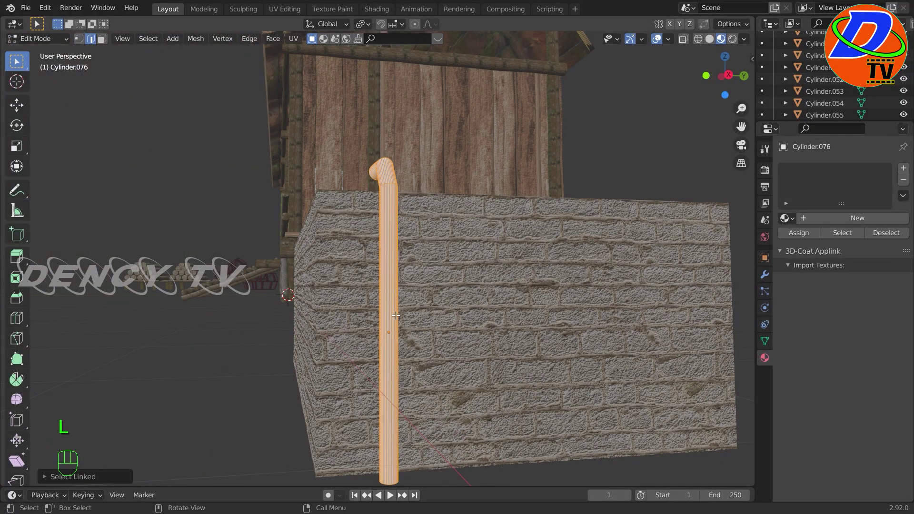
pyautogui.press('shift+d')
pyautogui.press('KP_1')
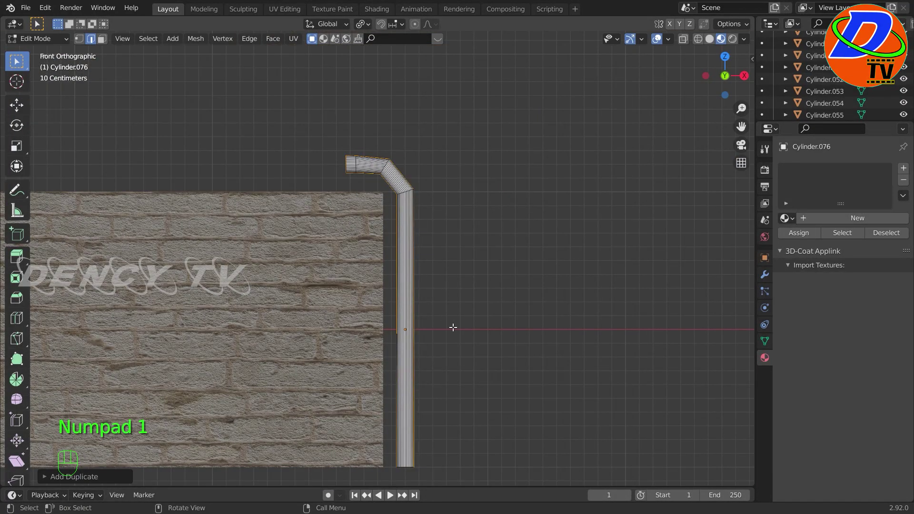